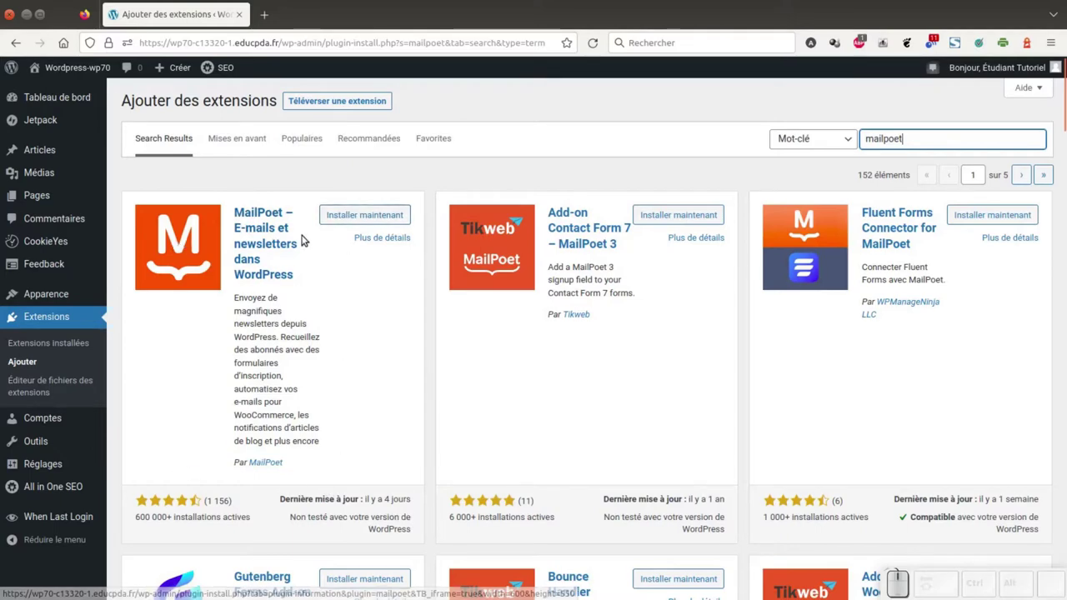
# Start installing the MailPoet newsletter plugin from the 'mailpoet' search results.
pyautogui.scroll(-3)
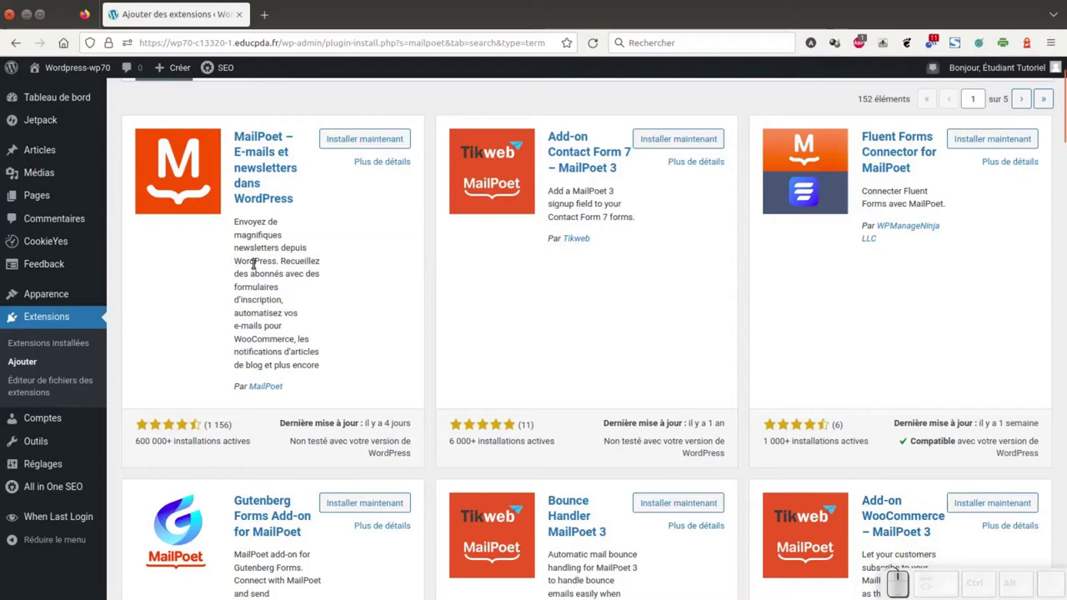
pyautogui.scroll(3)
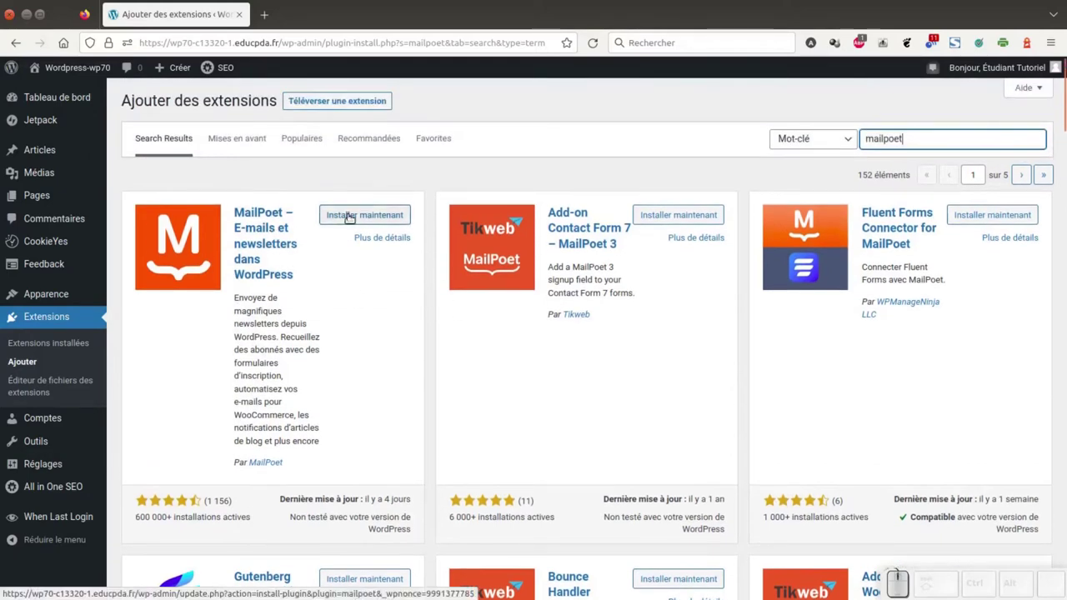
pyautogui.click(350, 215)
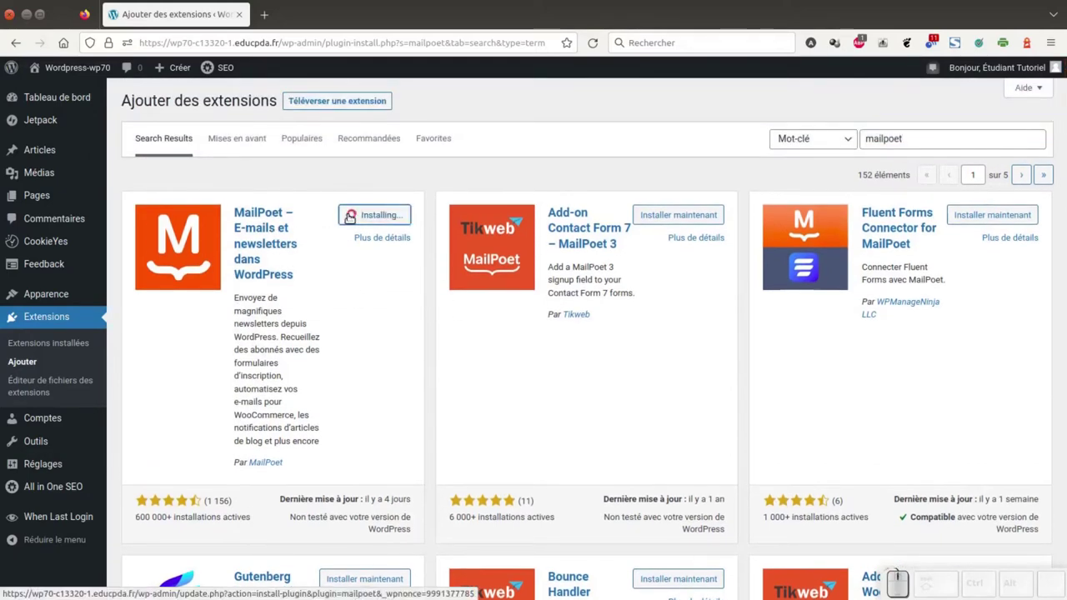
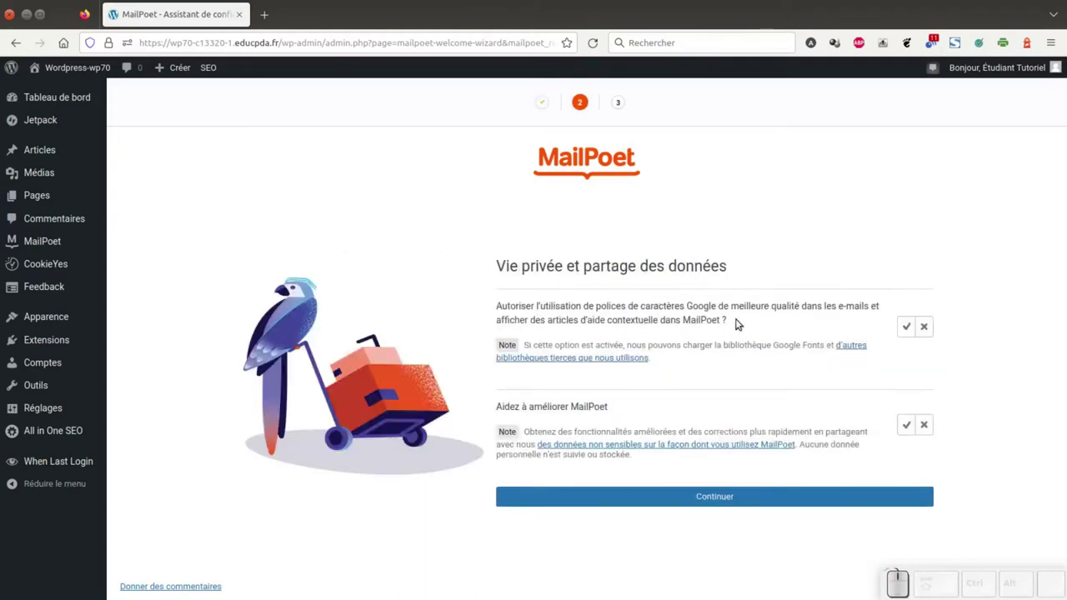
# Allow Google fonts and help articles, and decline sharing usage data with MailPoet.
pyautogui.click(871, 331)
pyautogui.click(903, 329)
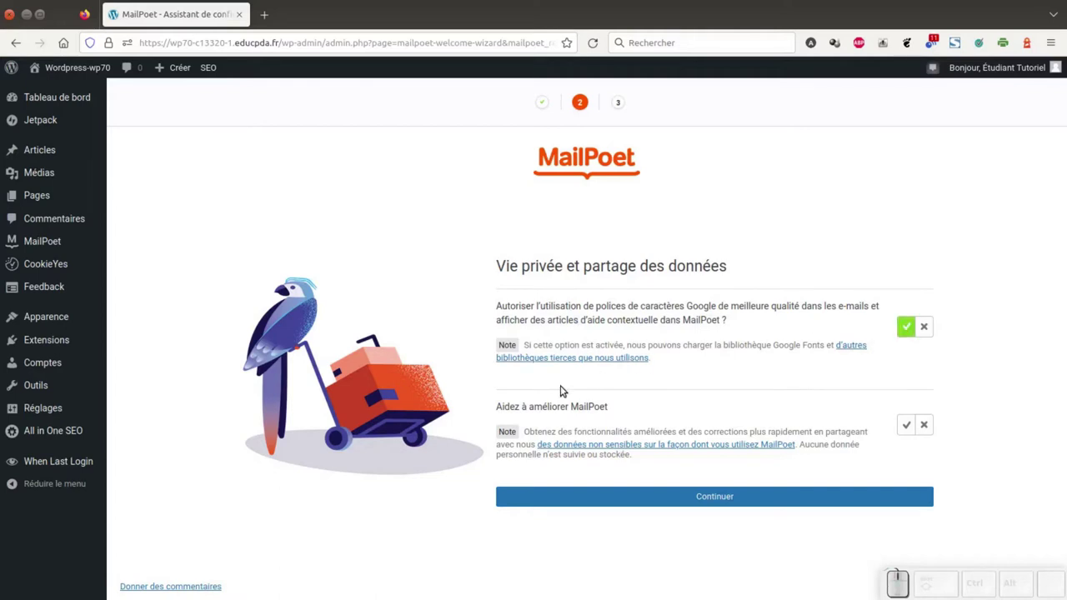
pyautogui.click(928, 429)
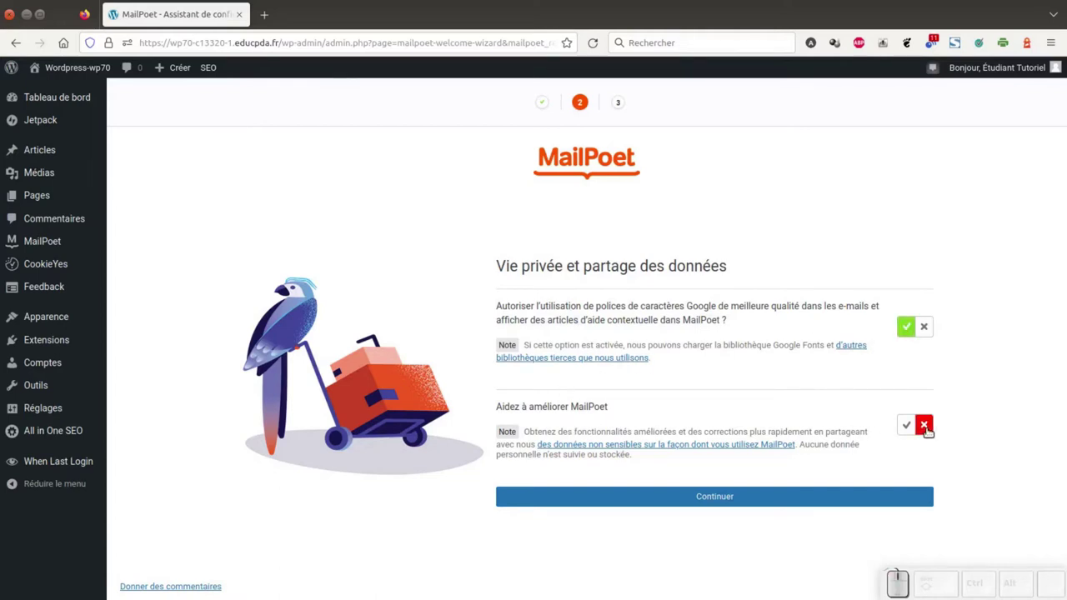
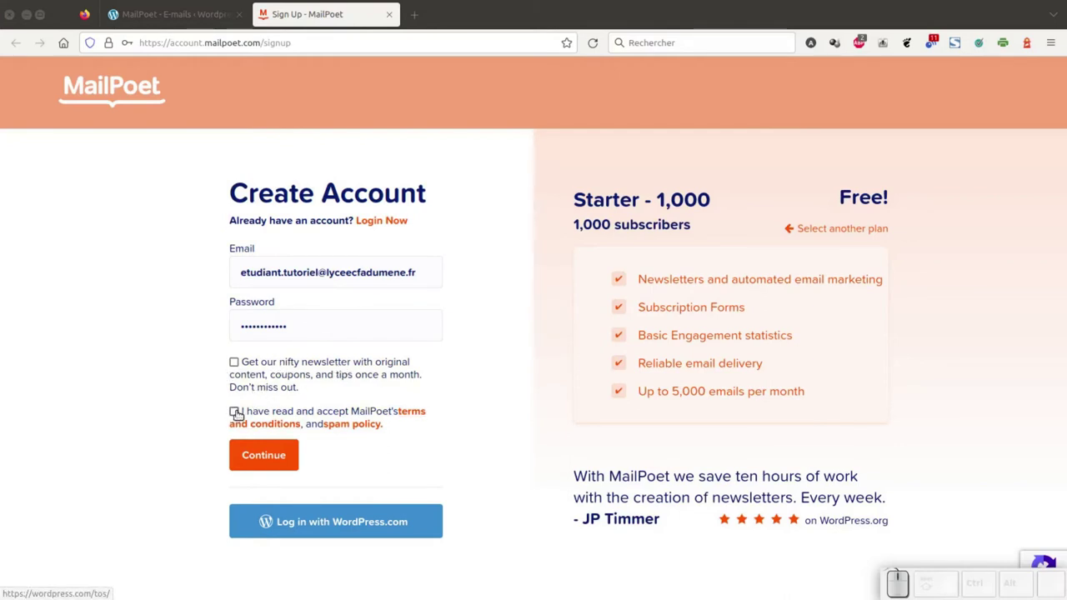
# Accept MailPoet's terms and spam policy and skip saving the new login.
pyautogui.click(237, 412)
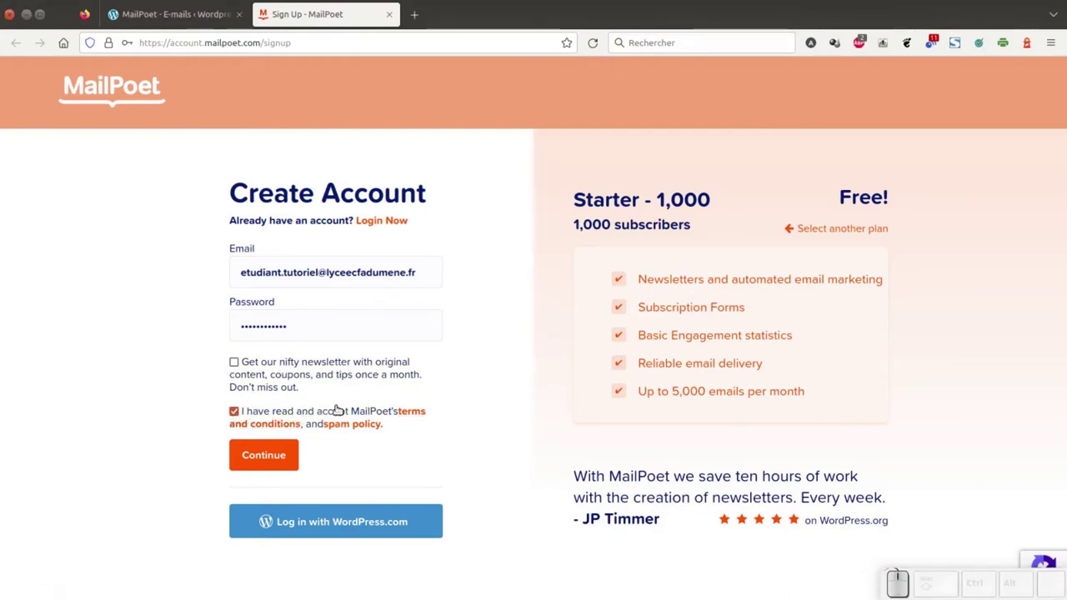
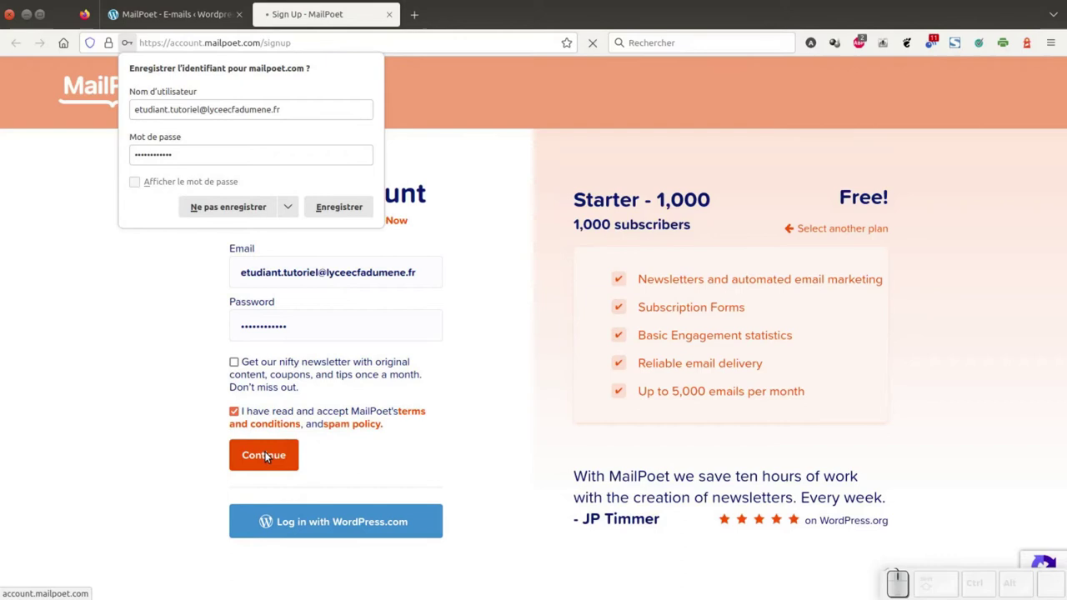
pyautogui.click(254, 211)
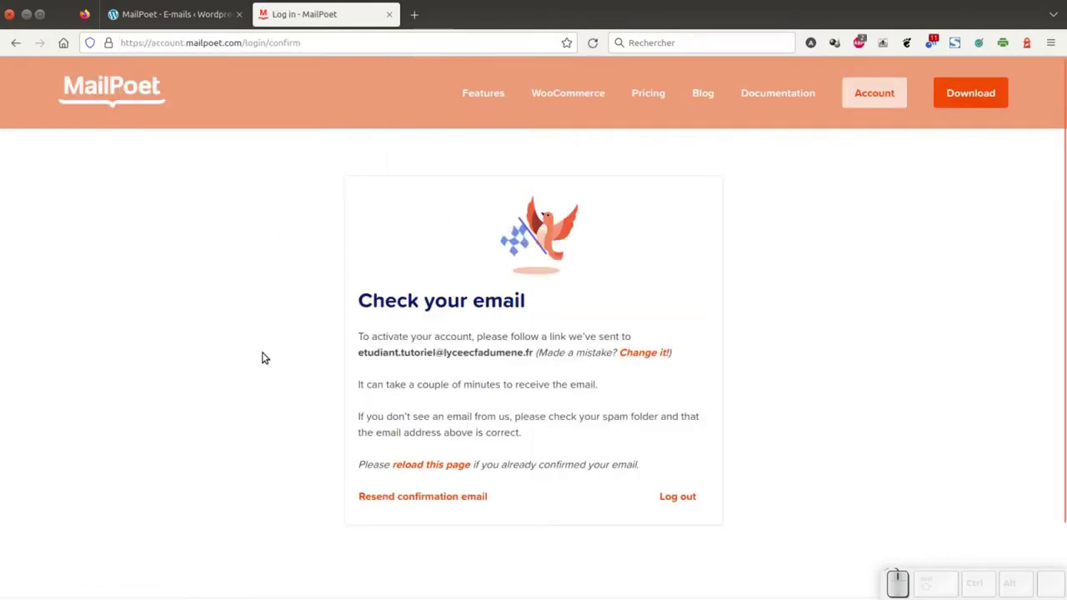
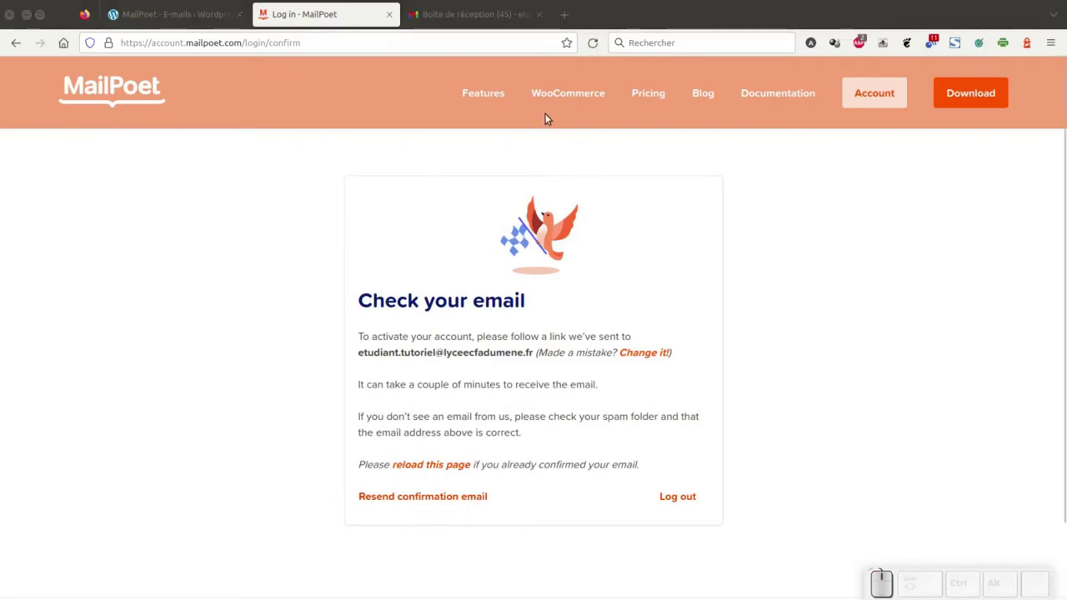
# Confirm the account's email address from the MailPoet activation email in Gmail.
pyautogui.click(499, 17)
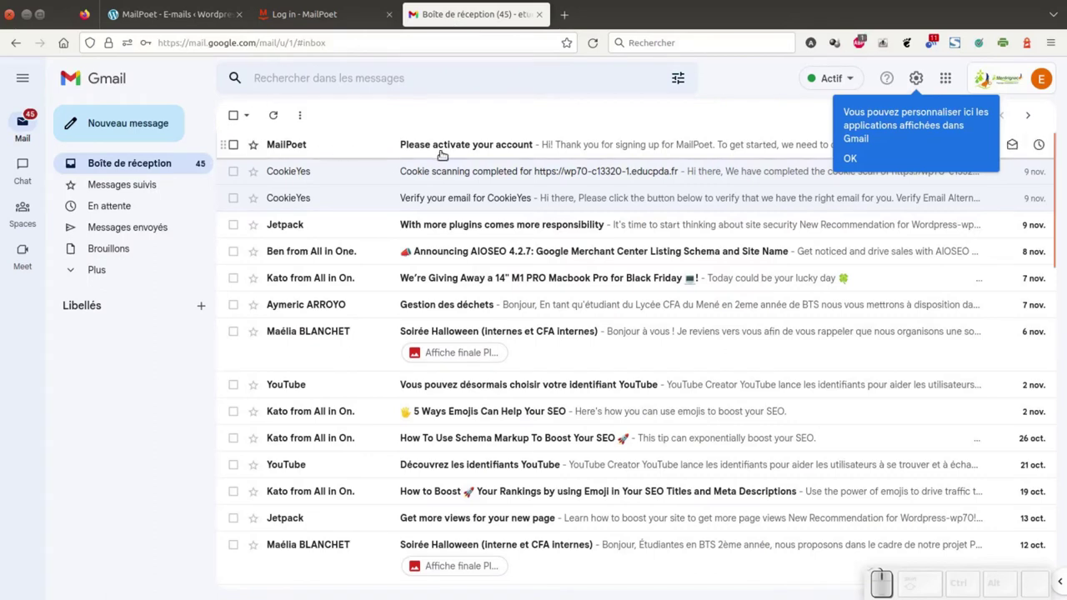
pyautogui.click(458, 146)
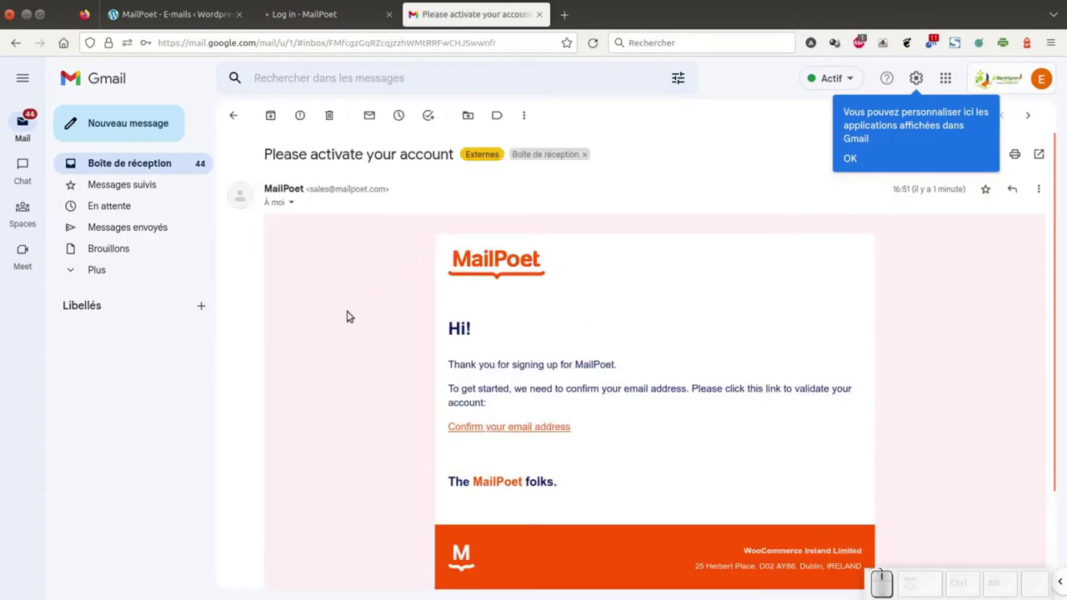
pyautogui.click(538, 428)
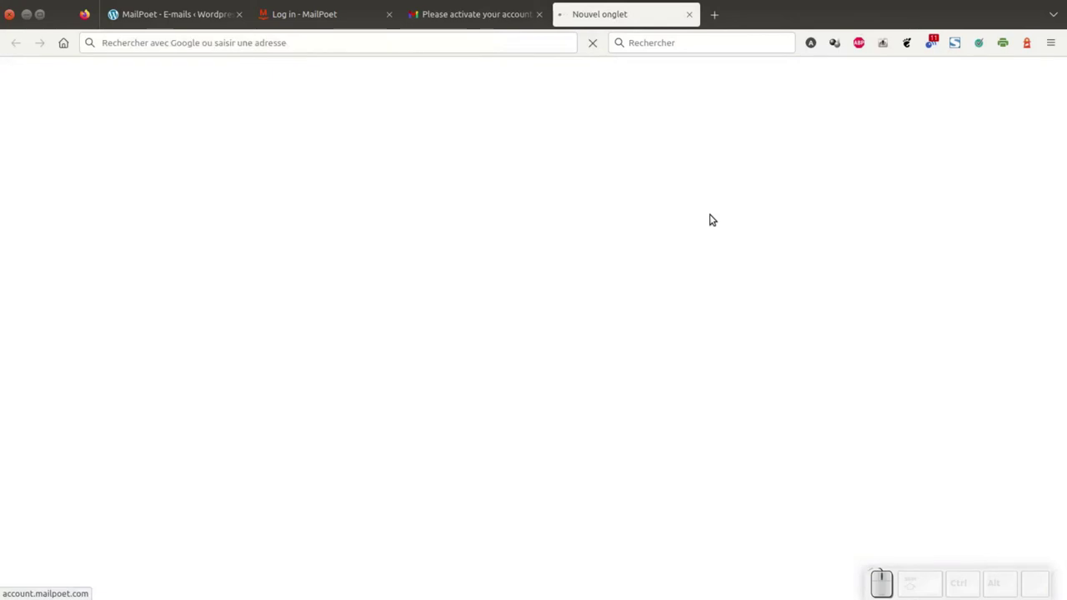
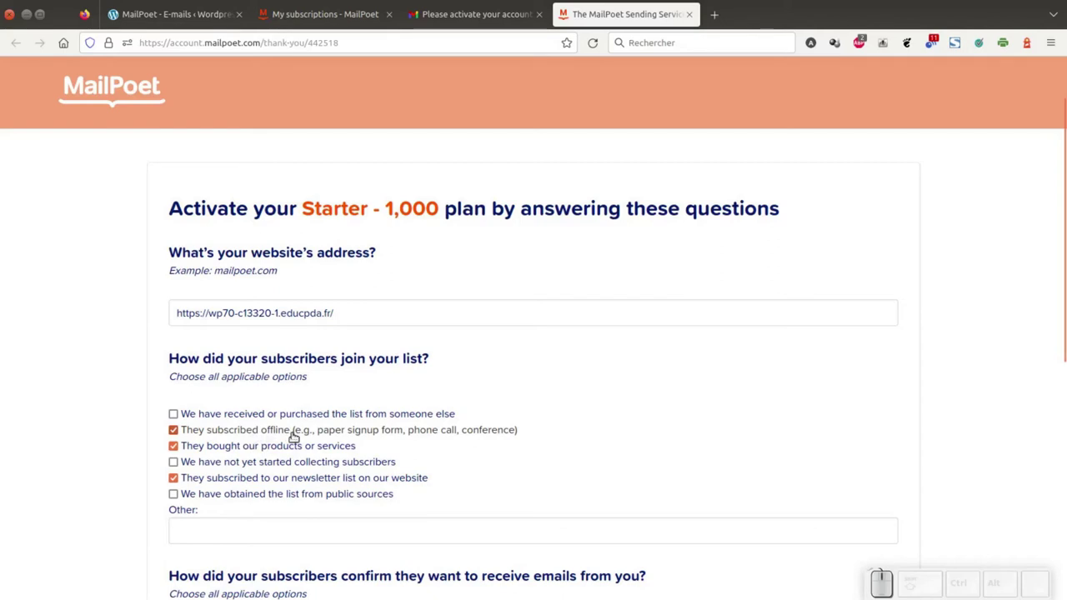
# Answer that the consent method is unknown and this is the first time sending emails.
pyautogui.scroll(-3)
pyautogui.scroll(-3)
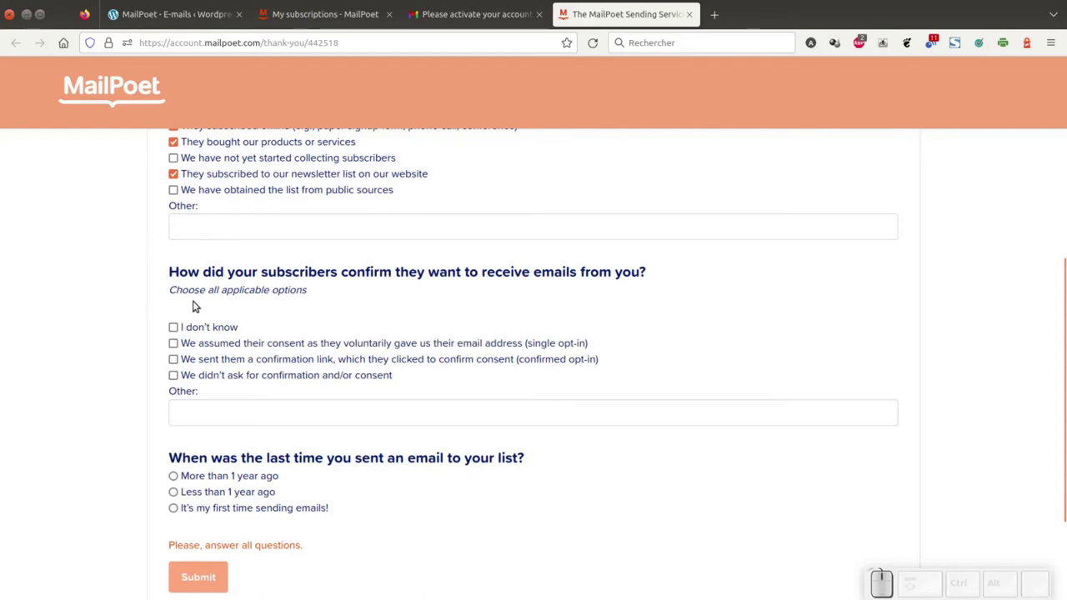
pyautogui.click(173, 327)
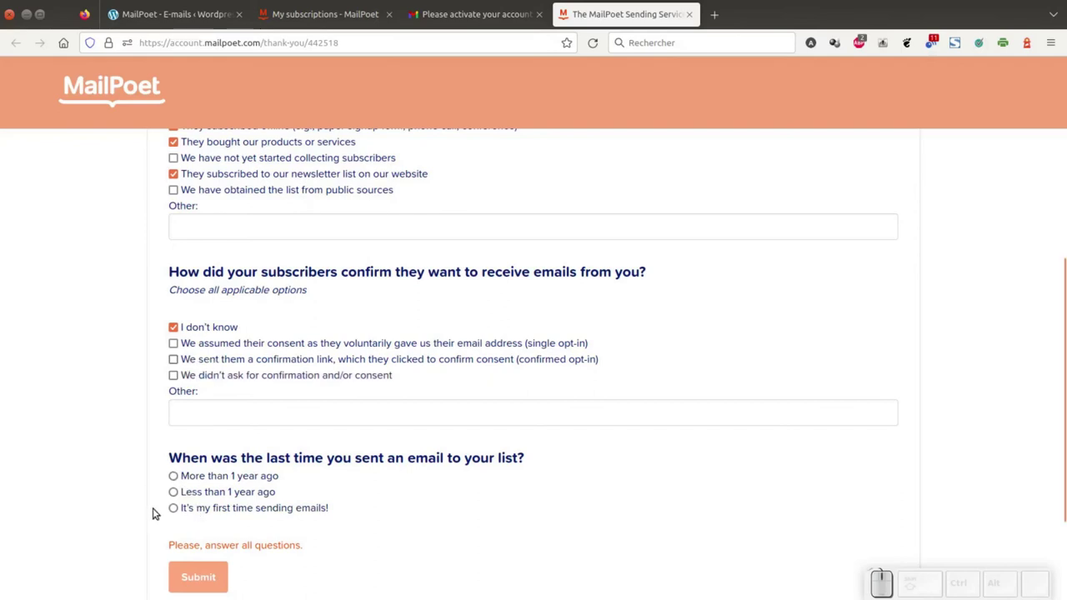
pyautogui.click(175, 507)
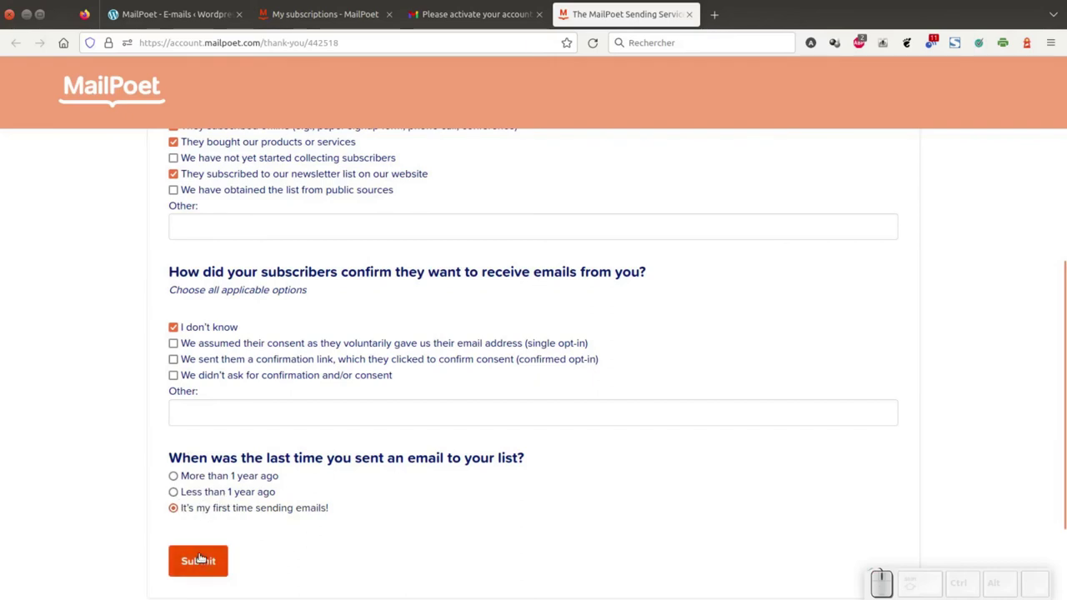
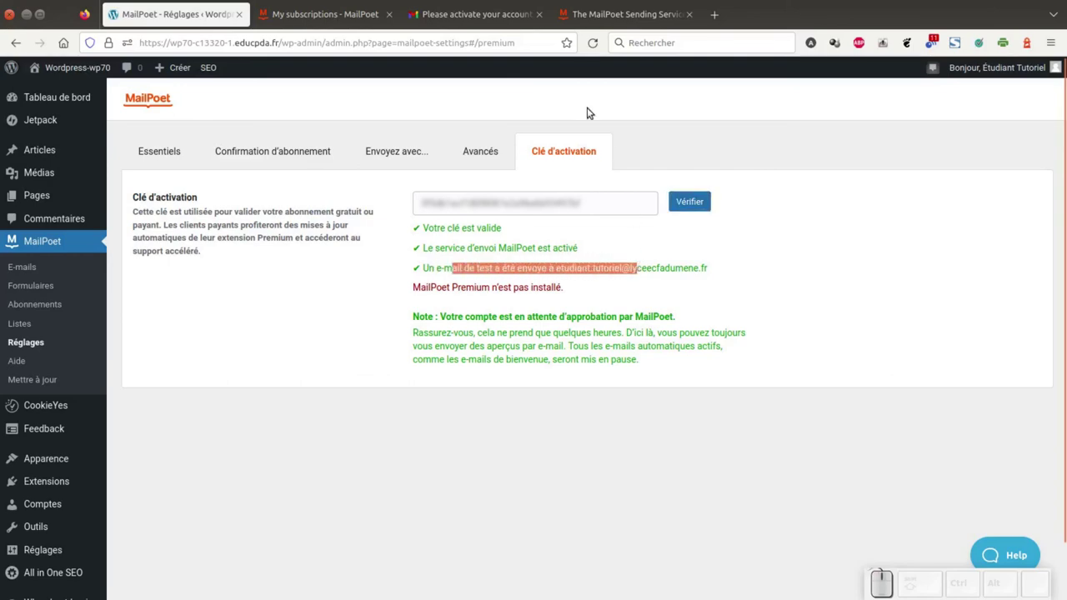
# Switch to the Gmail inbox to check for MailPoet's emails.
pyautogui.click(486, 32)
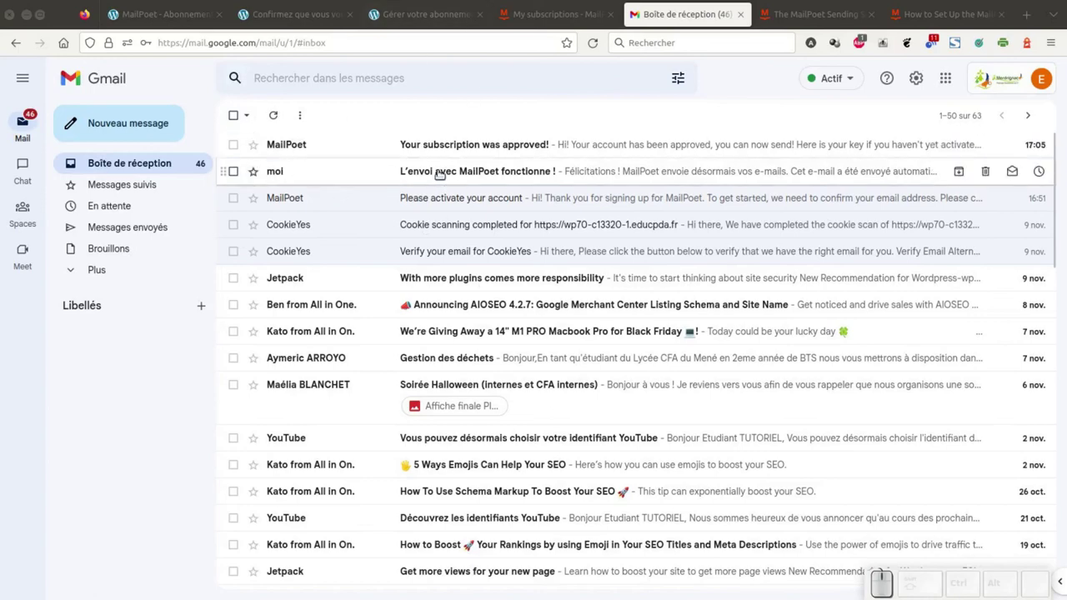
# Read the 'L'envoi avec MailPoet fonctionne !' test email and return to the inbox.
pyautogui.click(440, 171)
pyautogui.scroll(-3)
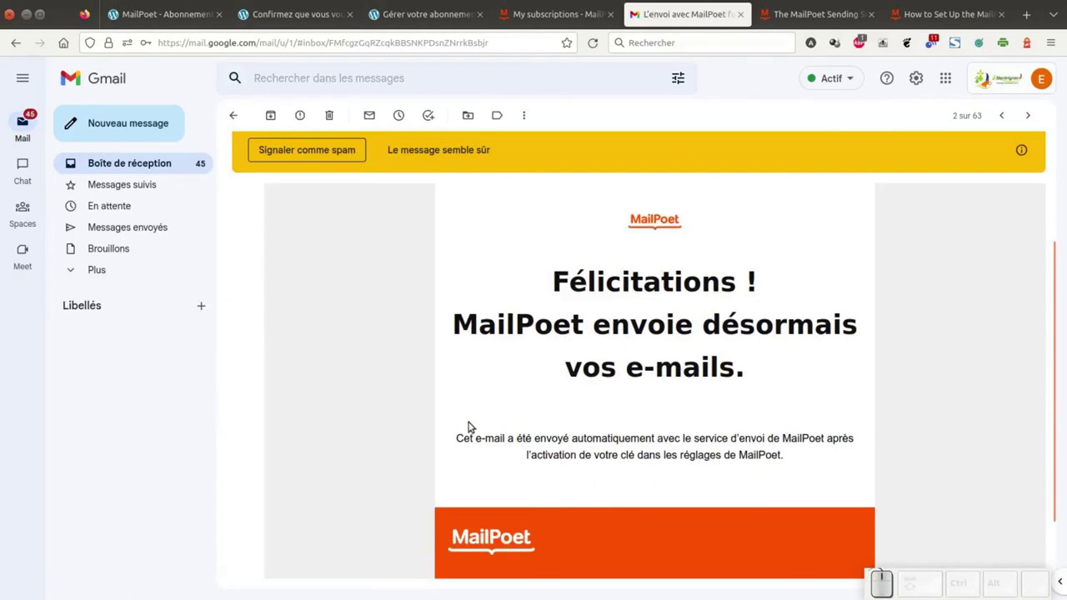
pyautogui.scroll(3)
pyautogui.scroll(3)
pyautogui.click(166, 167)
# Read the 'Your subscription was approved!' email and return to the inbox.
pyautogui.click(452, 144)
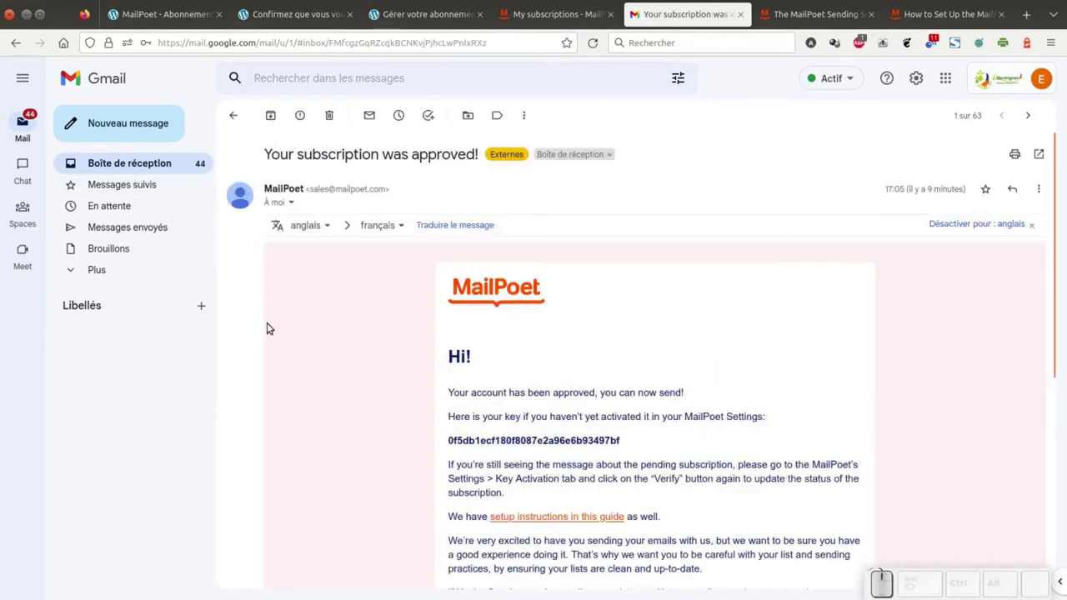
pyautogui.scroll(-3)
pyautogui.scroll(-3)
pyautogui.scroll(3)
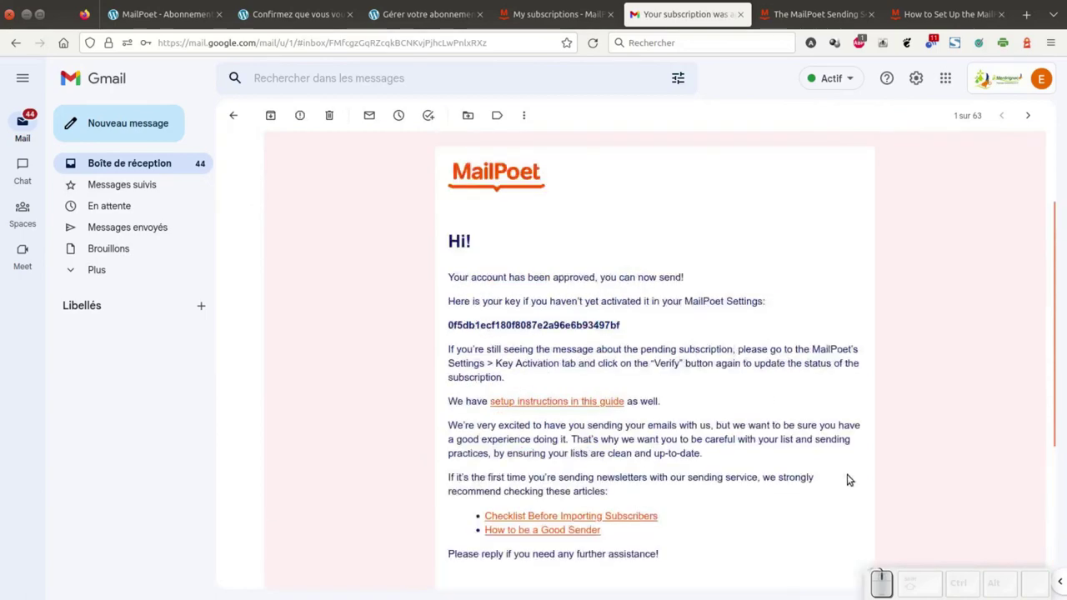
pyautogui.scroll(3)
pyautogui.scroll(3)
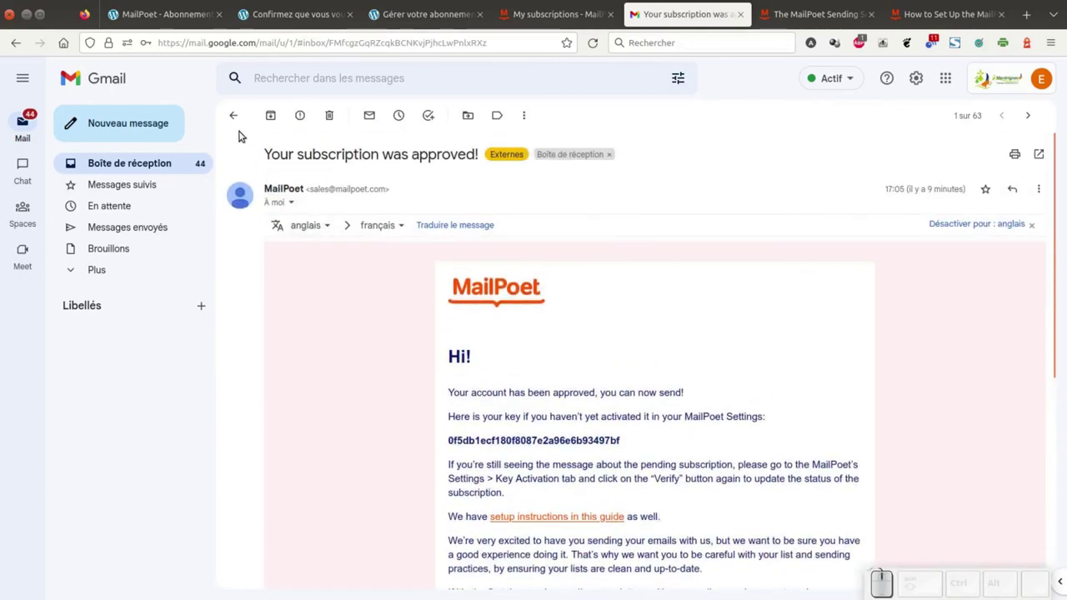
pyautogui.click(241, 119)
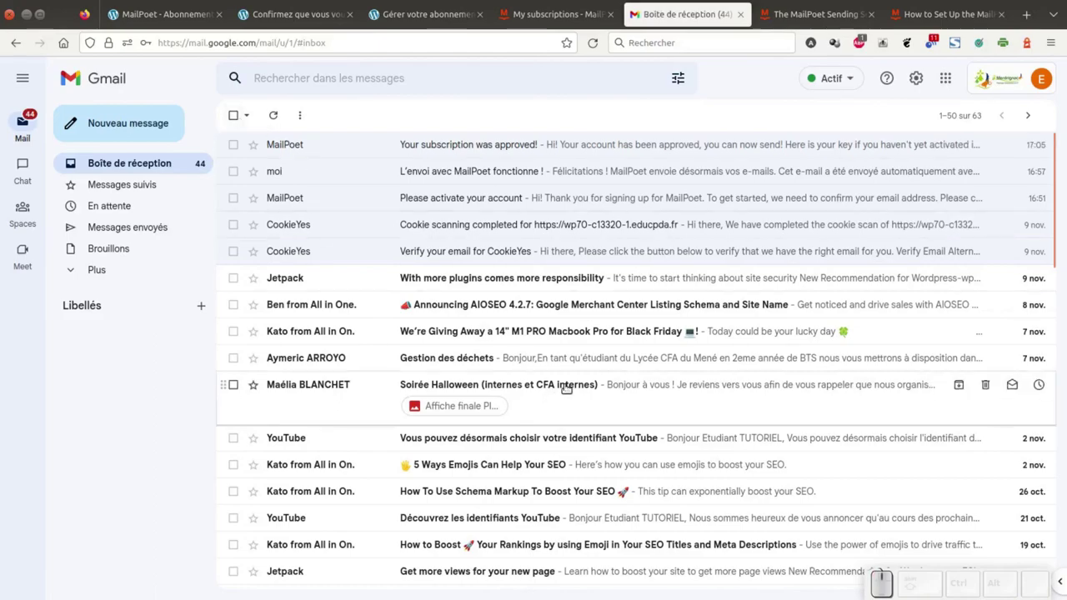